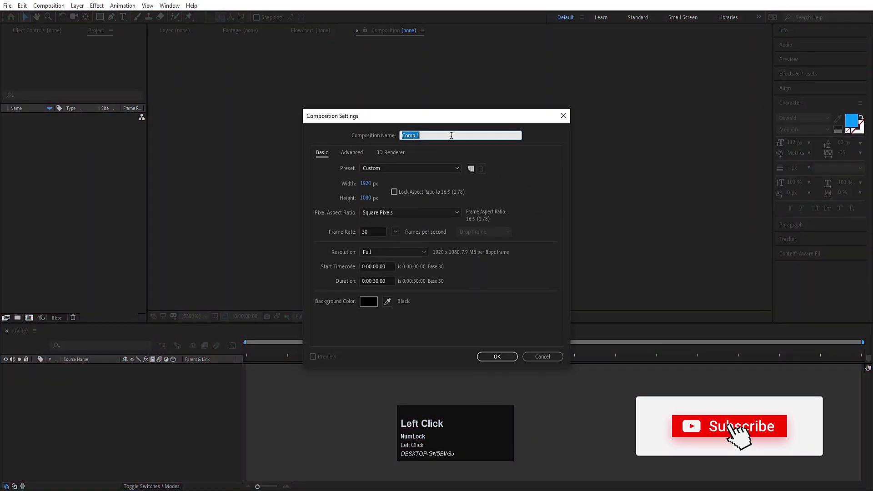
Name the new 1920×1080, 30 fps composition 'Main Animation'
key(ctrl+a)
text(al9n)
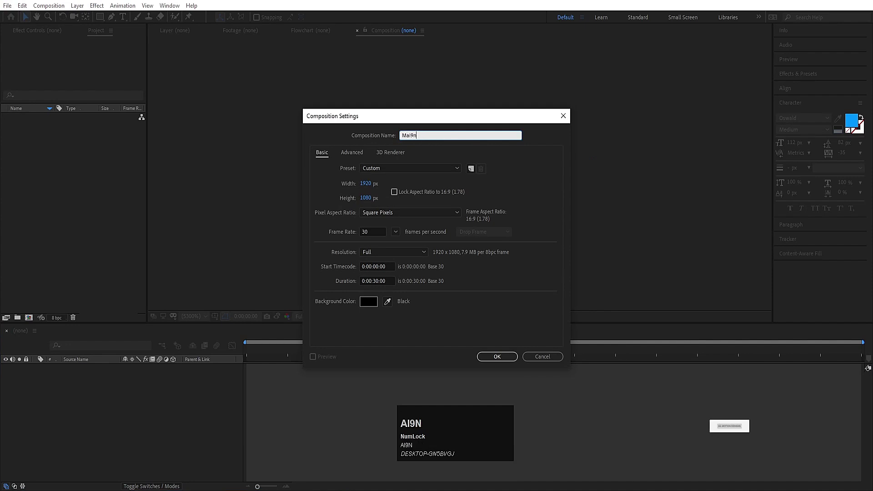
text(n)
key(space)
text(nimation)
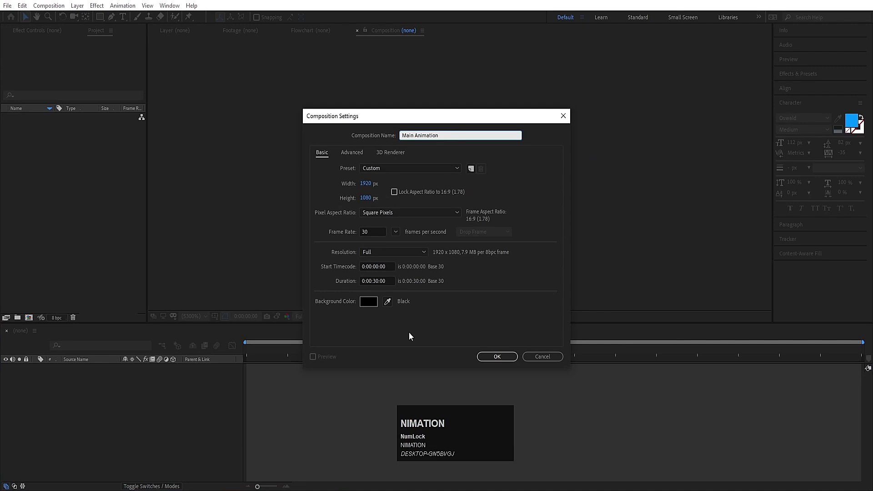
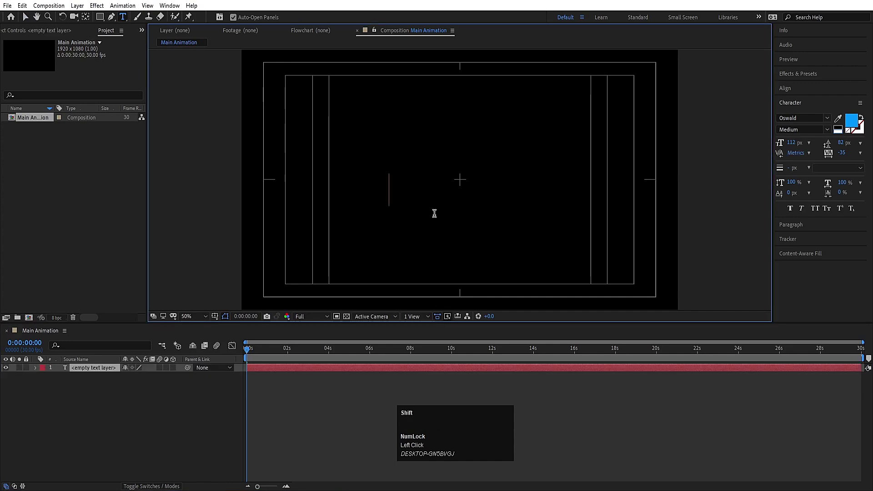
Commit the blue 'TITLE ANIMATION' text layer and centre it horizontally and vertically in the frame
key(space)
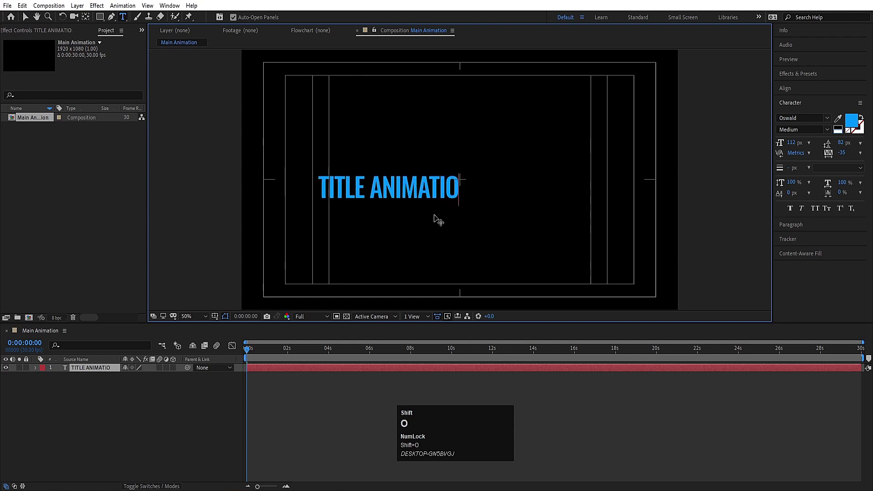
click(147, 423)
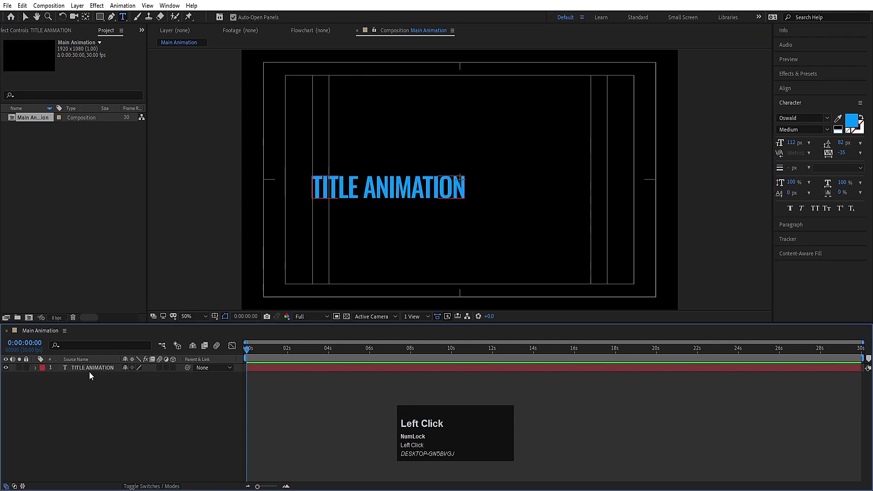
key(ctrl+alt+Home)
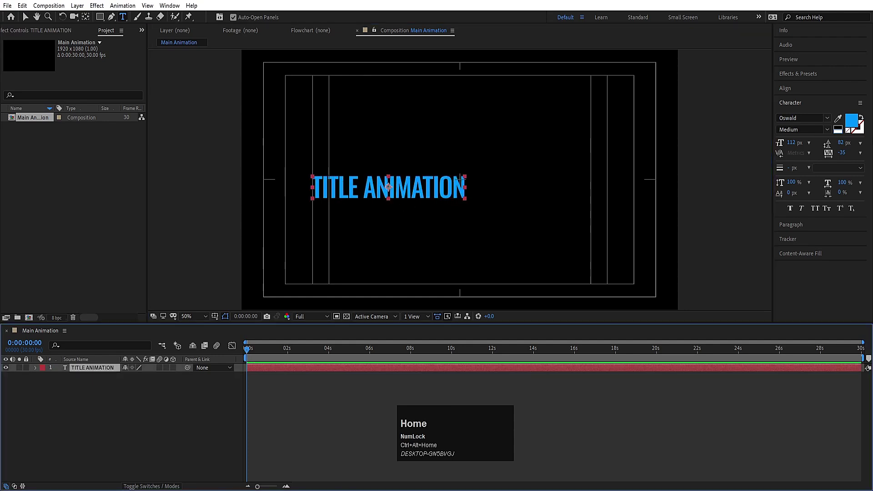
click(785, 92)
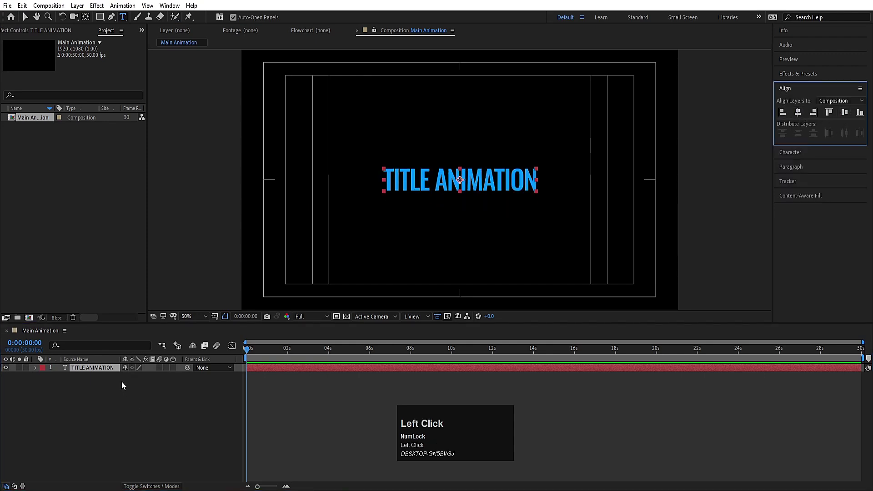
click(40, 390)
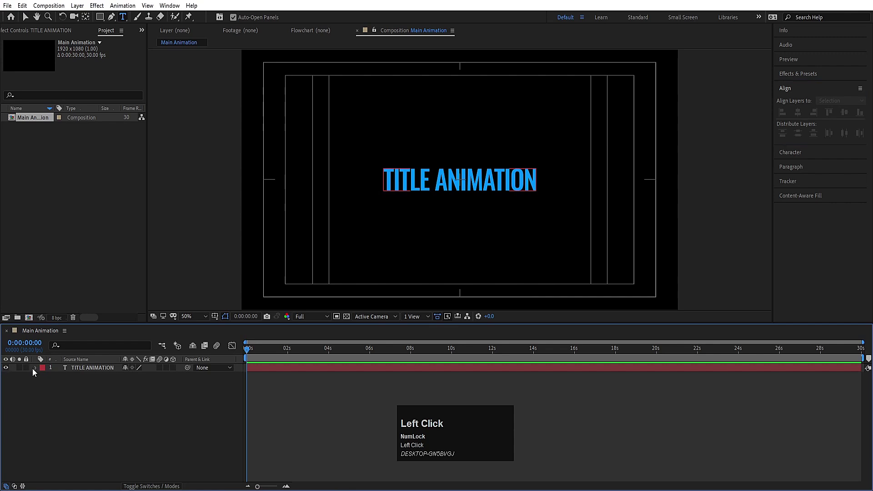
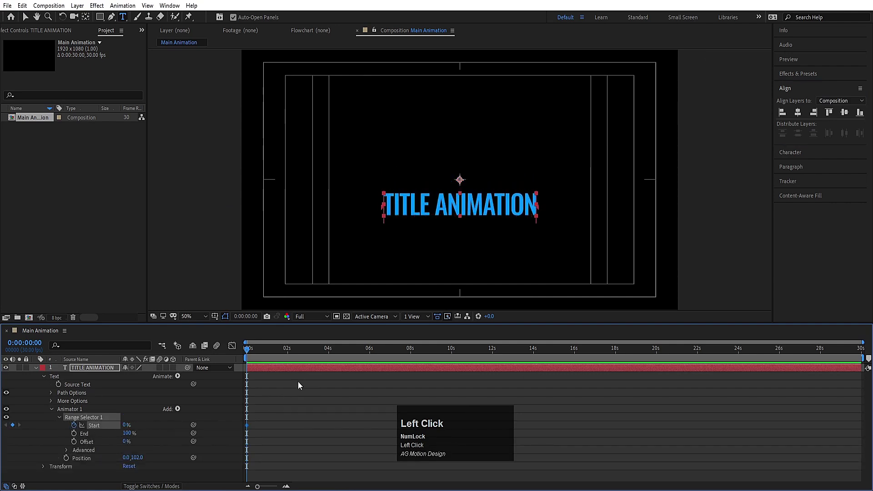
Keyframe the Position text animator's Range Selector Start 0–100% by words and ease the keyframes
key(=)
text(==)
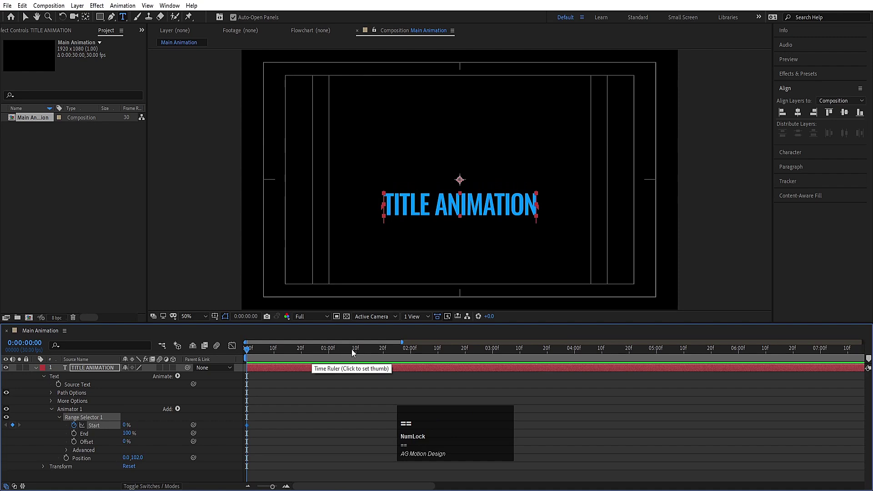
click(359, 353)
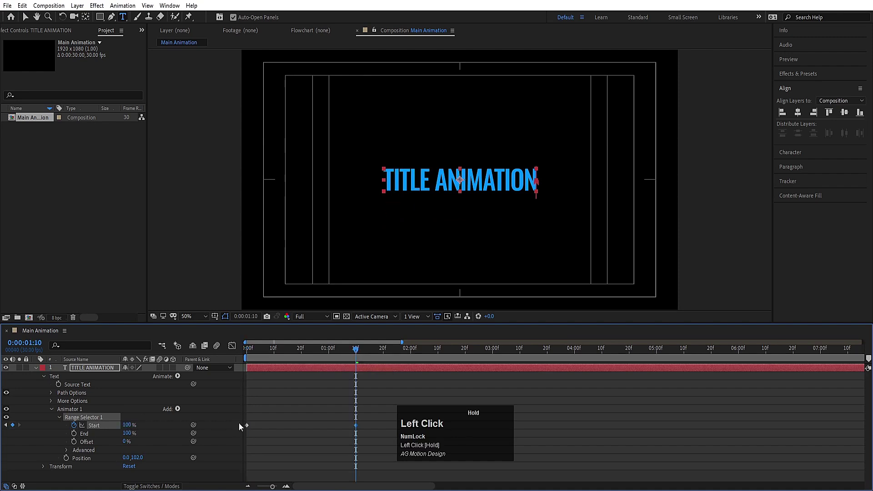
key(j)
click(369, 455)
key(F9)
drag(237, 353, 265, 463)
drag(265, 462, 239, 352)
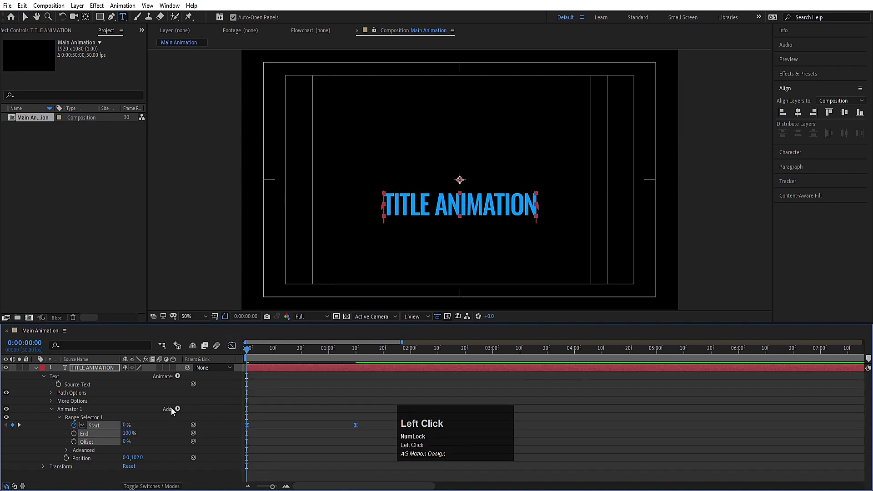
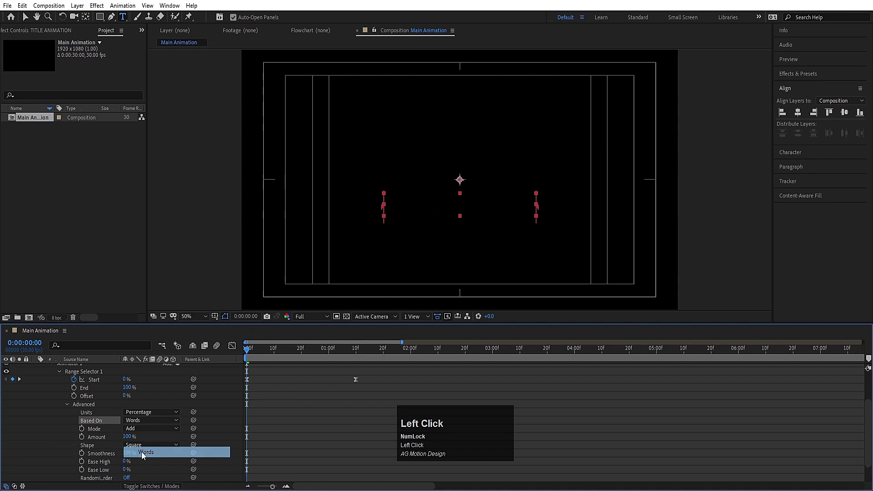
key(space)
Draw a small blue strokeless square shape layer above the title
scroll(up, 3)
drag(38, 374, 82, 438)
Rotate the square into a centred diamond and keyframe its Scale from 0% to about 109%
click(82, 439)
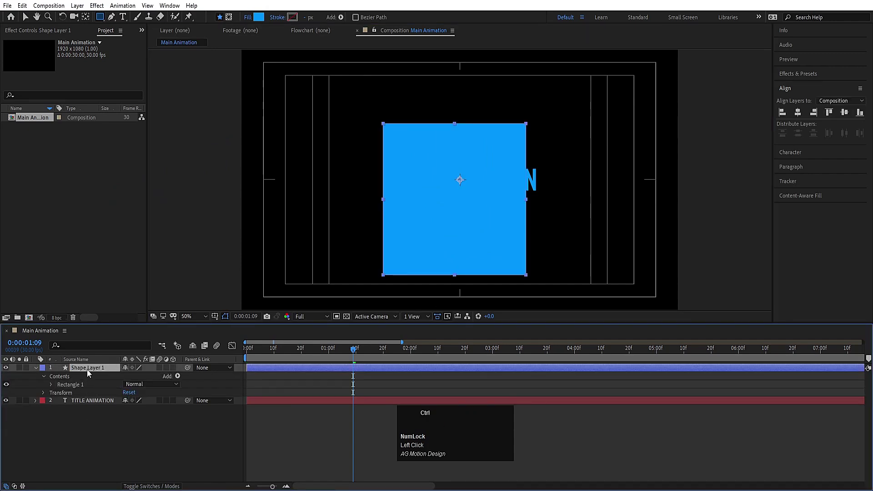
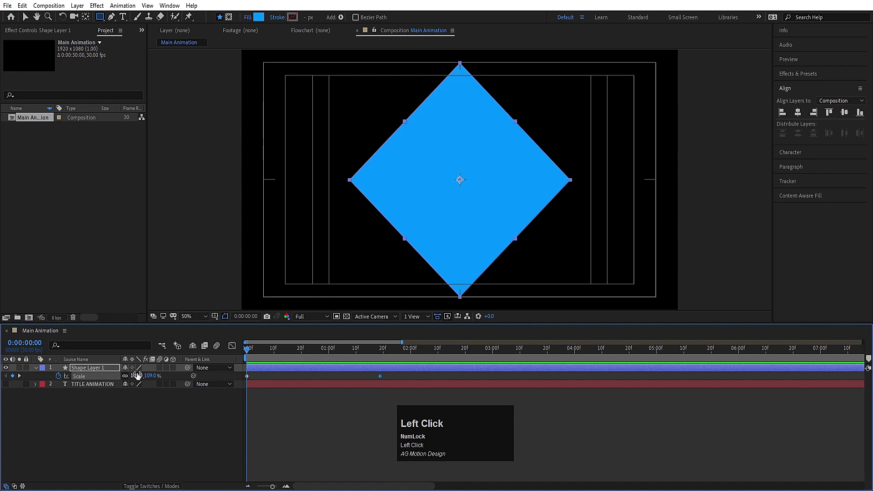
key(Return)
click(127, 415)
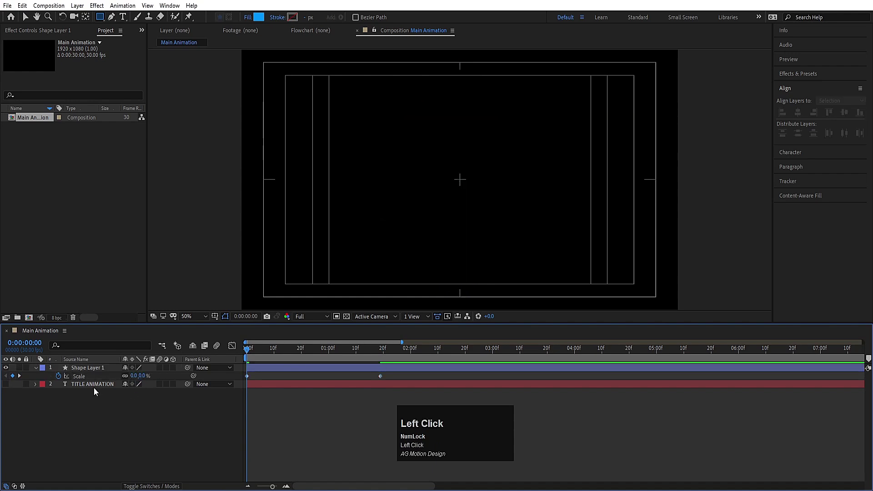
key(F9)
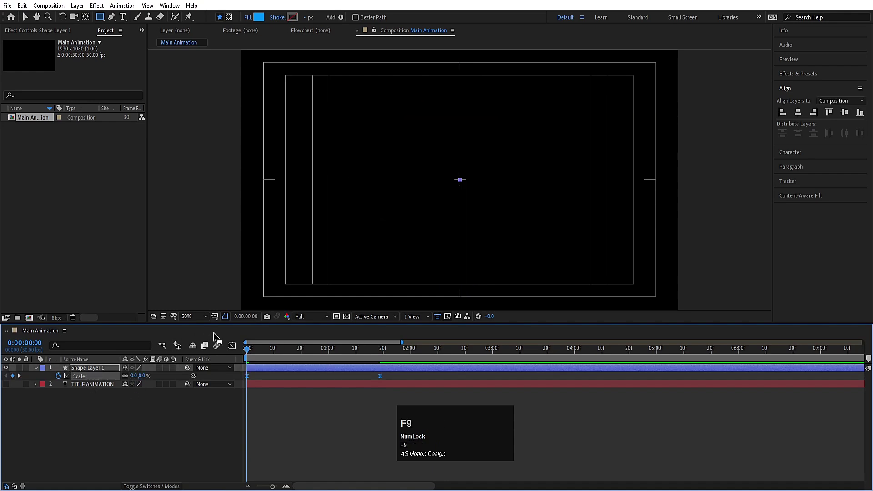
Easy Ease the diamond's Scale keyframes and steepen the speed curve so it bursts in and settles
drag(237, 350, 271, 462)
drag(270, 462, 316, 406)
key(space)
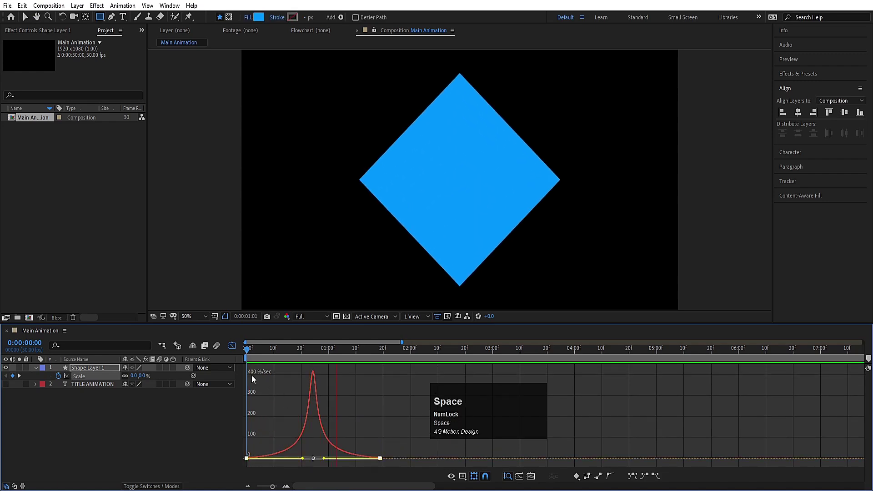
drag(304, 462, 326, 461)
drag(326, 461, 269, 357)
key(space)
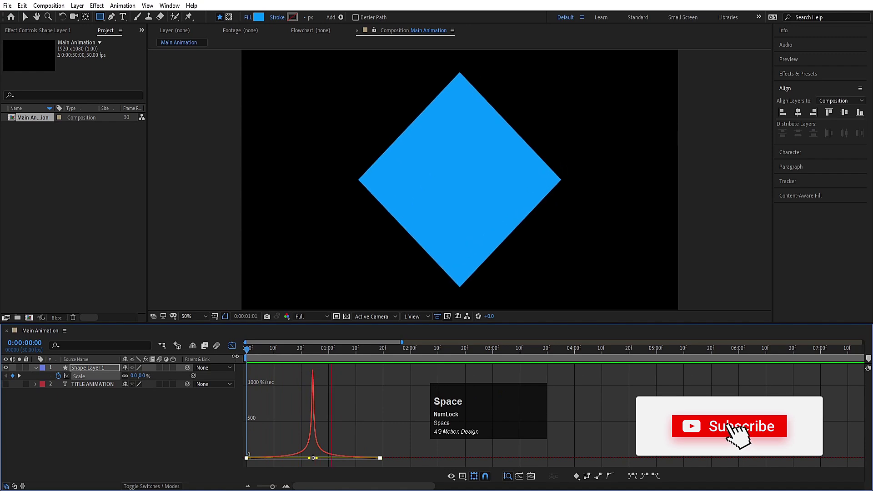
click(239, 350)
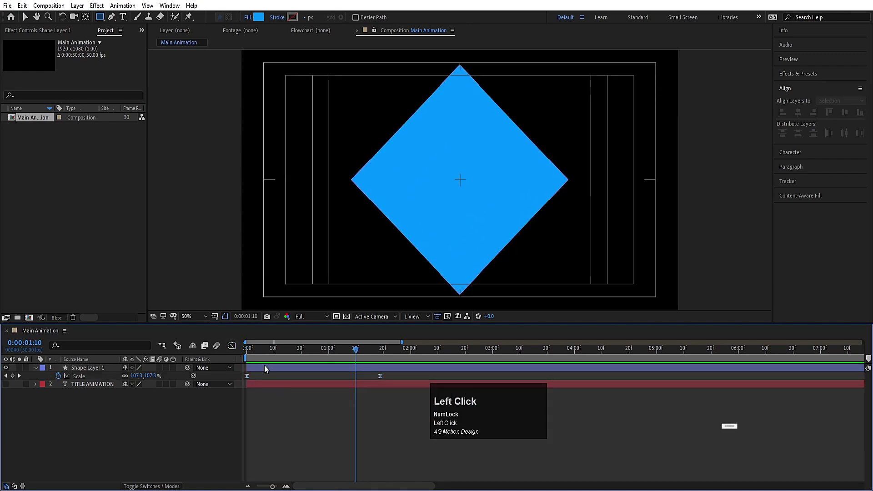
Duplicate the diamond as an Alpha Inverted matte whose scale opens from zero, hollowing the outline
key(ctrl+d)
click(96, 381)
key(F4)
click(173, 382)
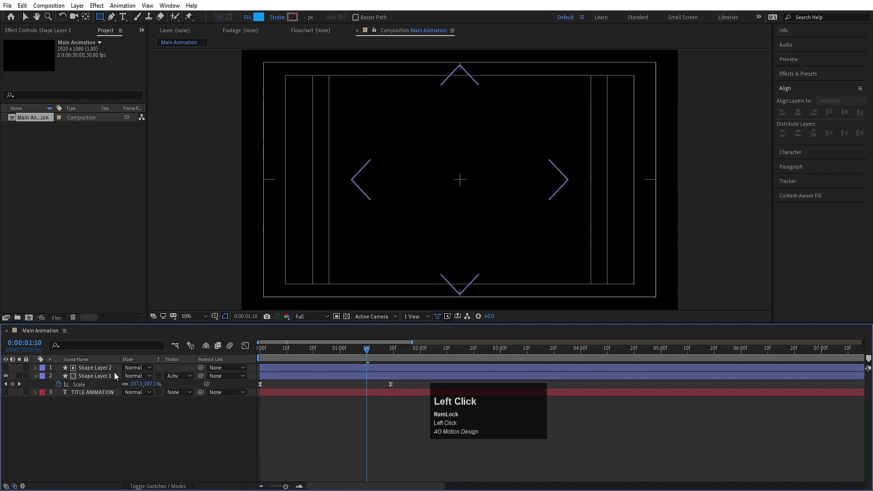
text(uk)
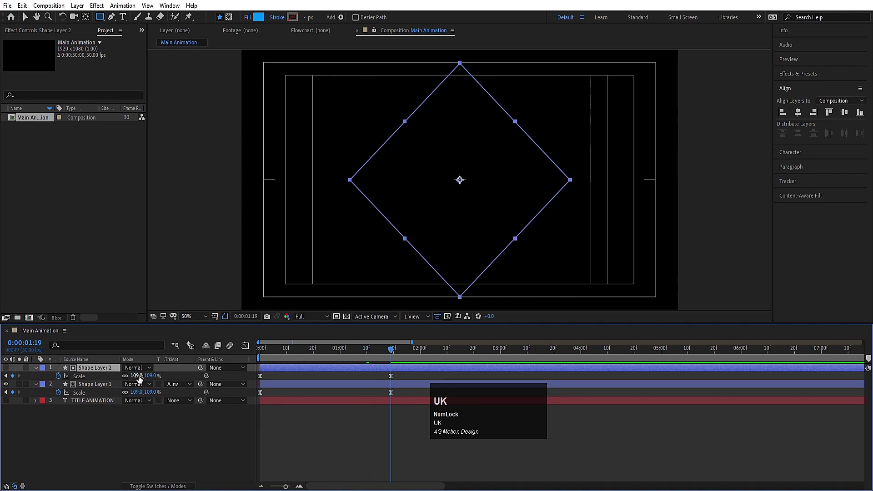
drag(139, 380, 280, 374)
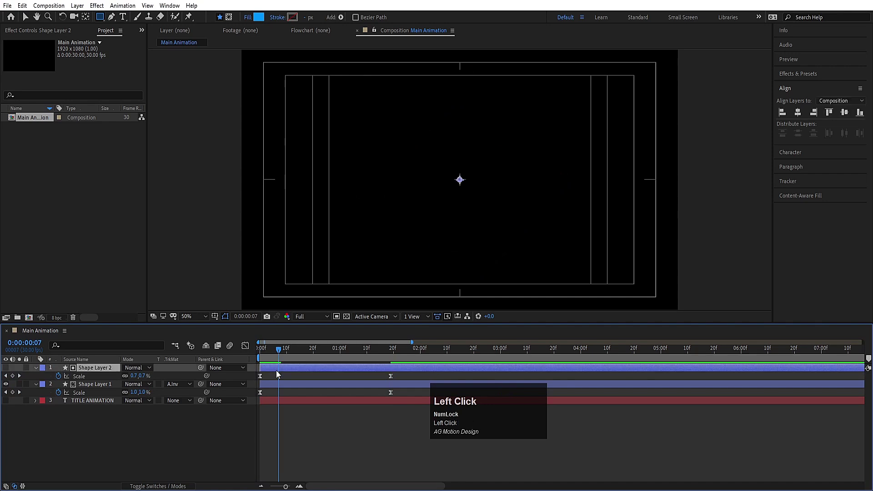
key([)
key(space)
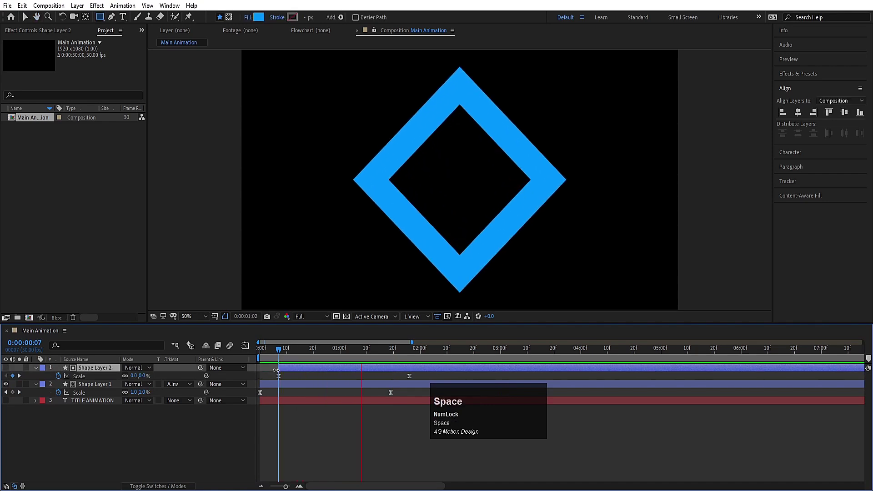
click(274, 358)
key(space)
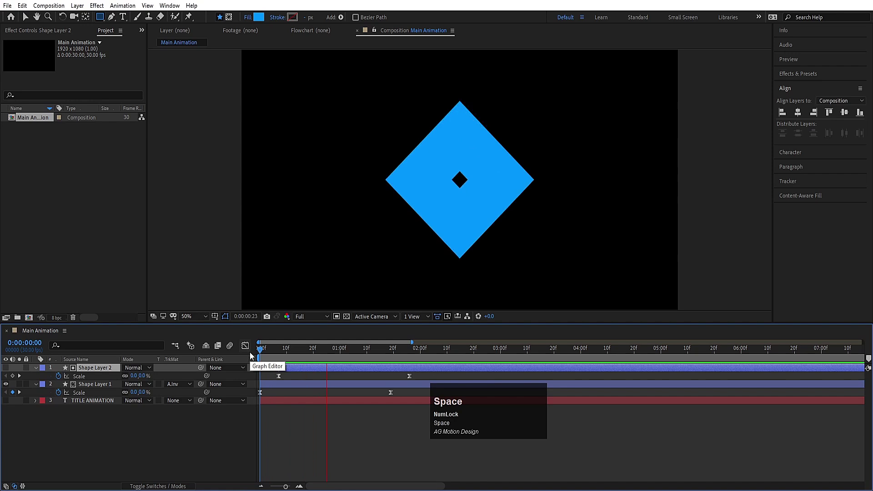
Move the TITLE ANIMATION layer to the top and precompose both diamond shape layers together
click(96, 402)
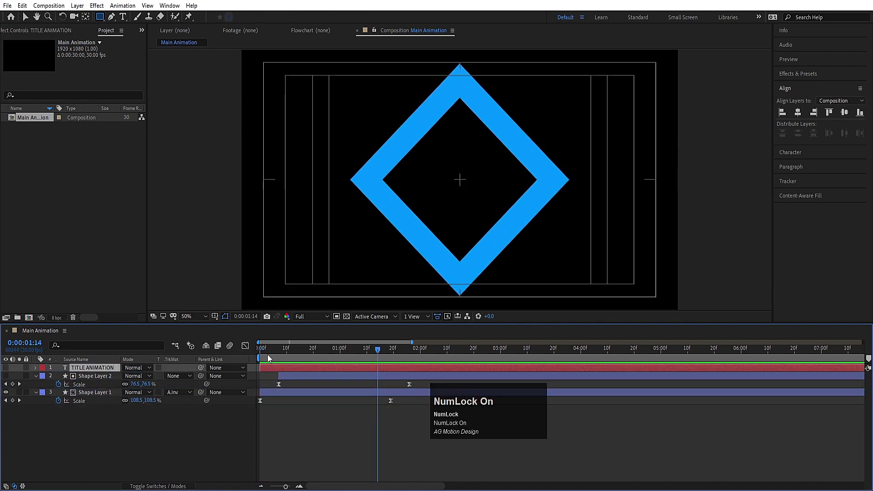
click(10, 370)
key(space)
click(272, 352)
key(space)
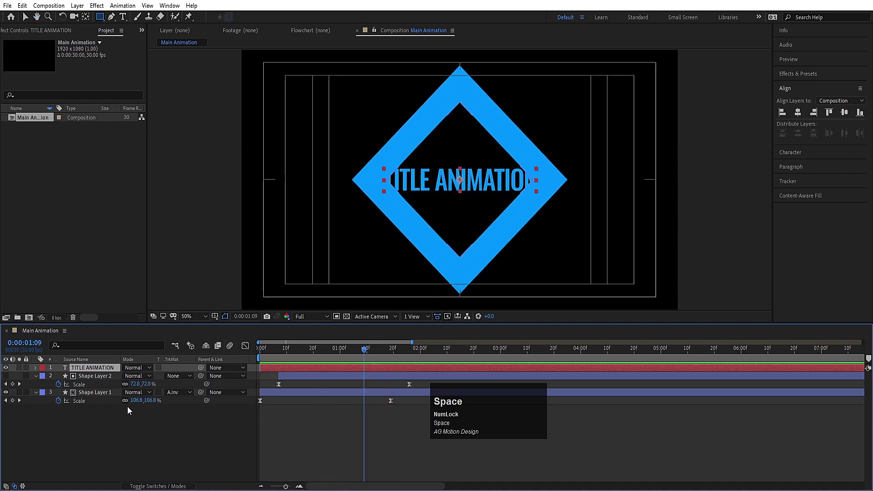
click(114, 440)
key(u)
text(uu)
click(78, 383)
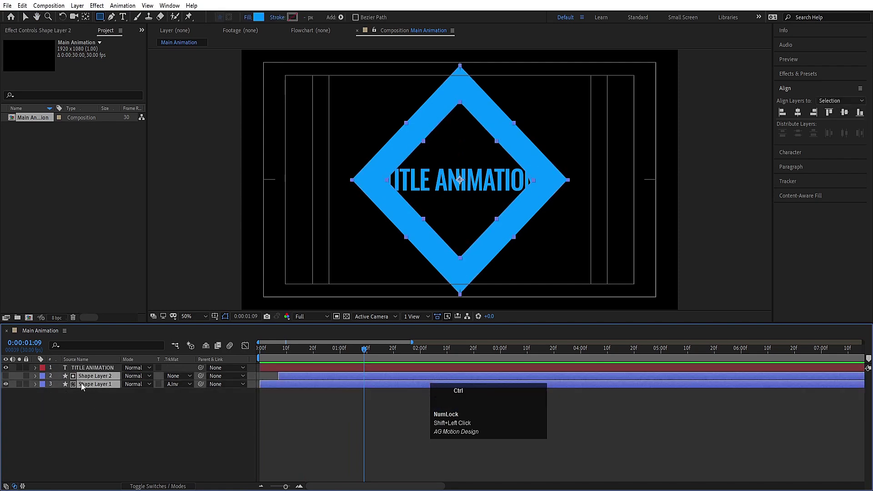
key(ctrl+shift+c)
Name the precomp 'box' and duplicate it twice at 64% and 37% scale
text(box)
key(Return)
key(space)
key(ctrl+d)
key(s)
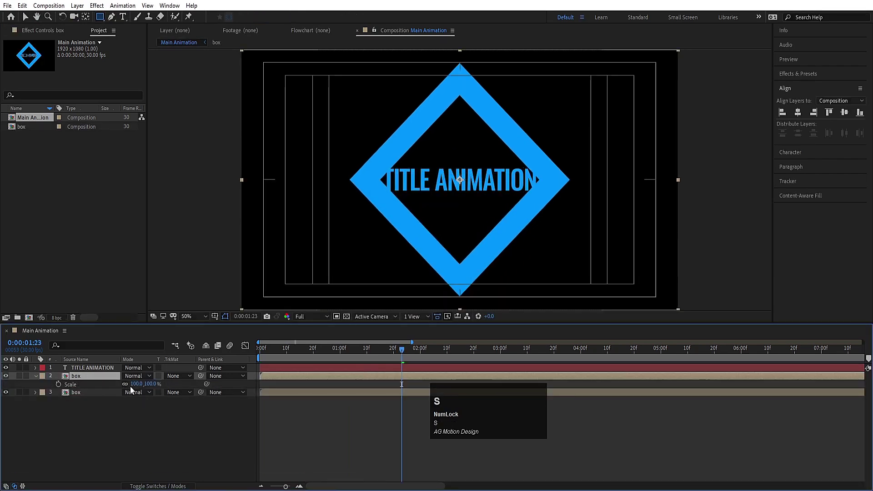
drag(136, 388, 99, 377)
key(ctrl+d)
key(s)
drag(139, 389, 277, 387)
Stagger the start times of the three box layers so the nested diamonds open in sequence
key(Page_Down)
click(278, 398)
key([)
key(Page_Down)
click(280, 383)
key([)
key(space)
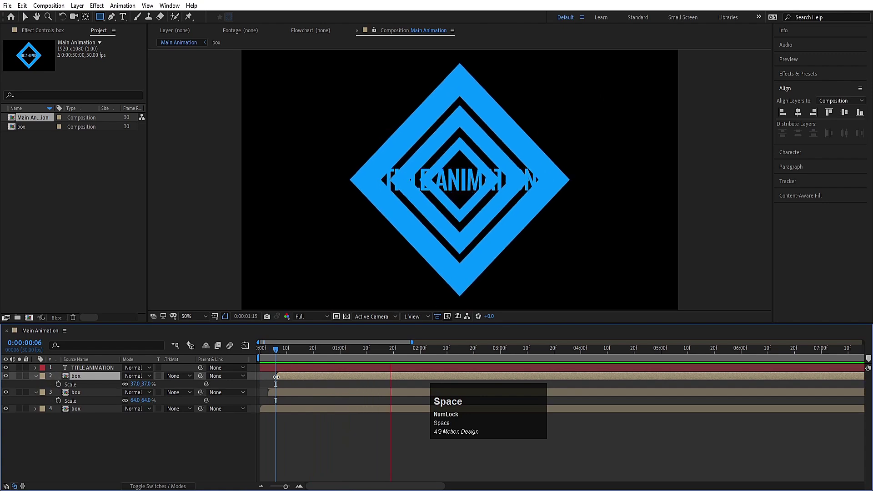
click(274, 357)
key(space)
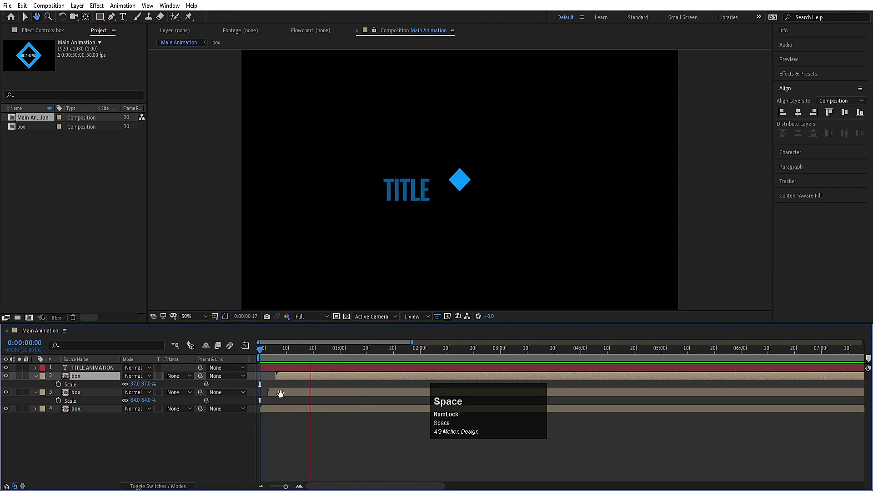
Fine-tune the delays of the box copies and preview the nested diamond burst
click(317, 351)
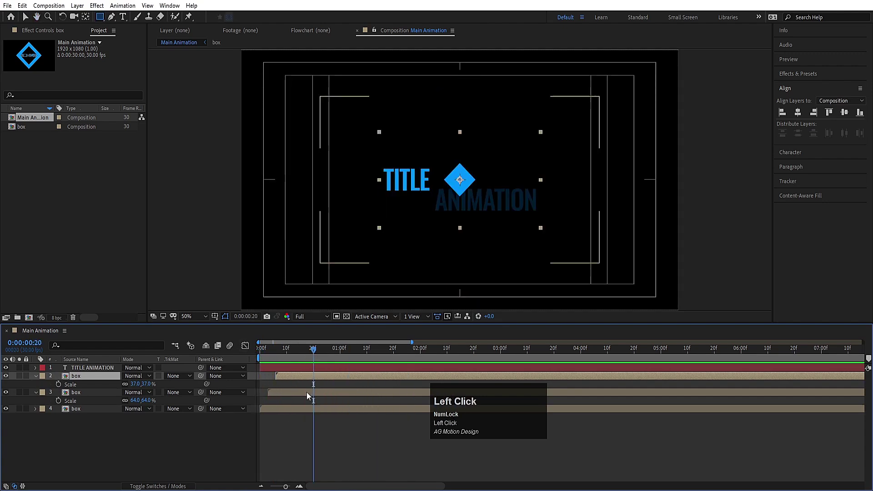
key([)
click(370, 353)
key([)
key(space)
click(332, 359)
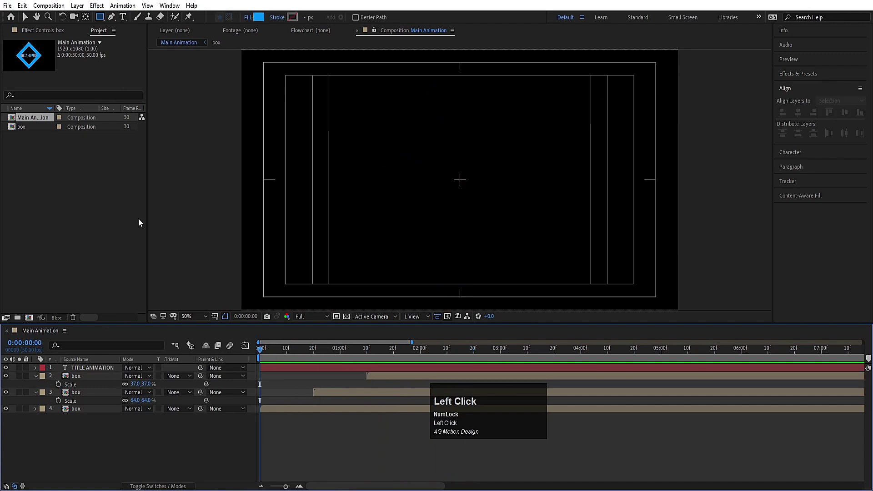
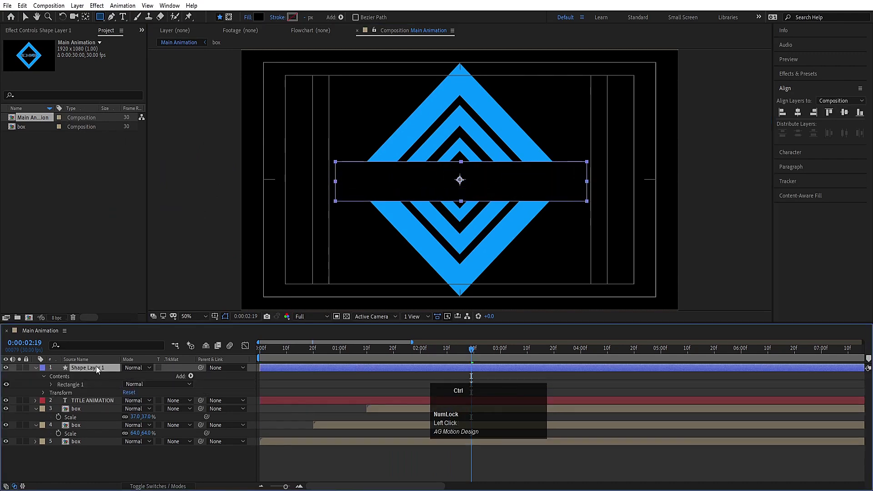
Place the dark rectangle band centred behind the TITLE ANIMATION text over the diamonds
key(ctrl+alt+Home)
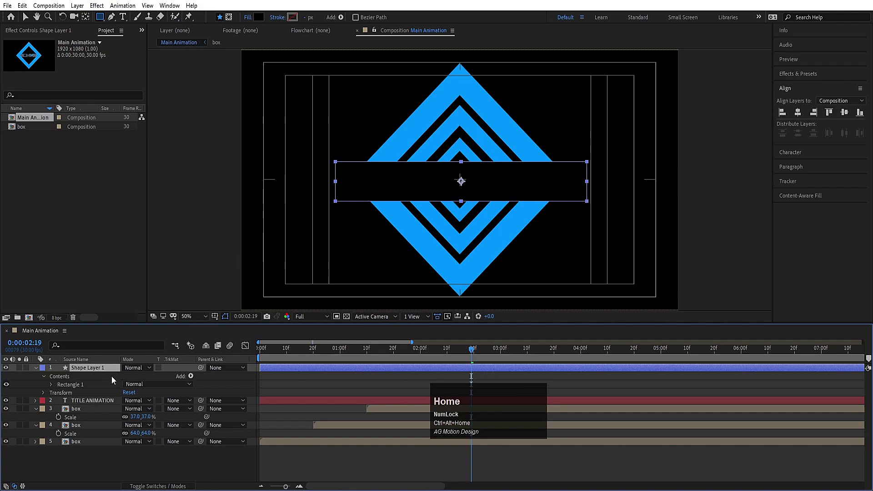
drag(96, 373, 846, 125)
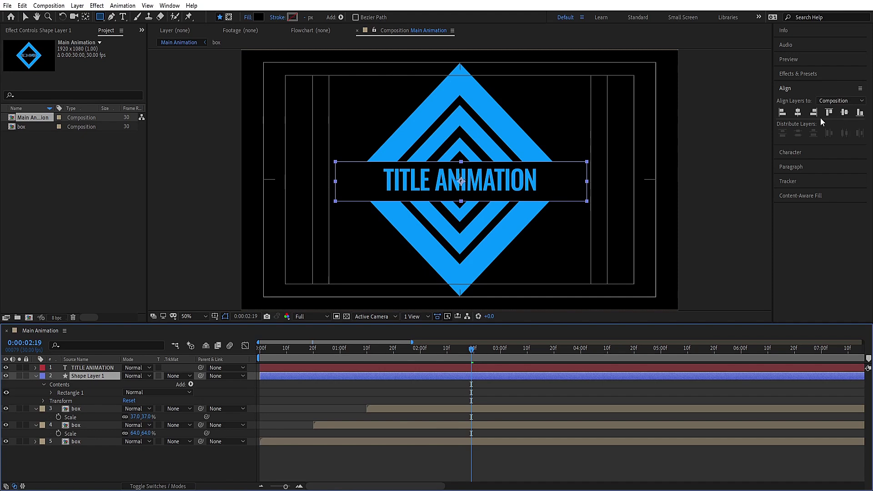
click(801, 117)
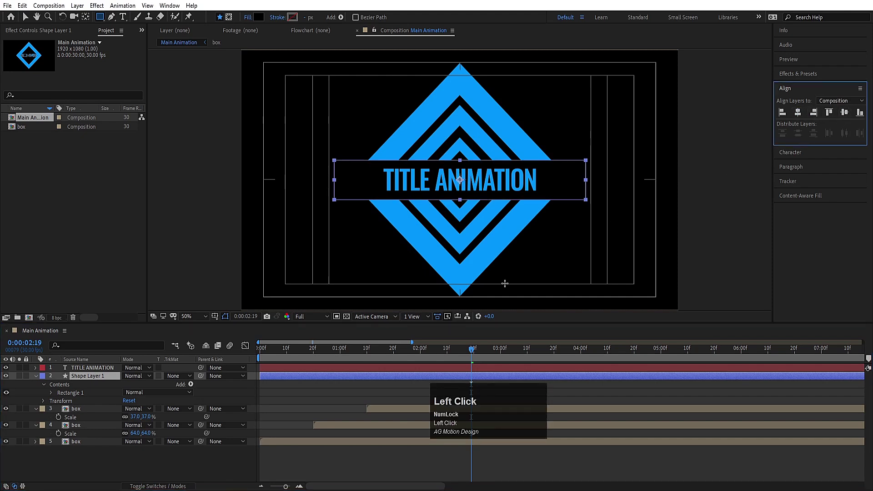
key(space)
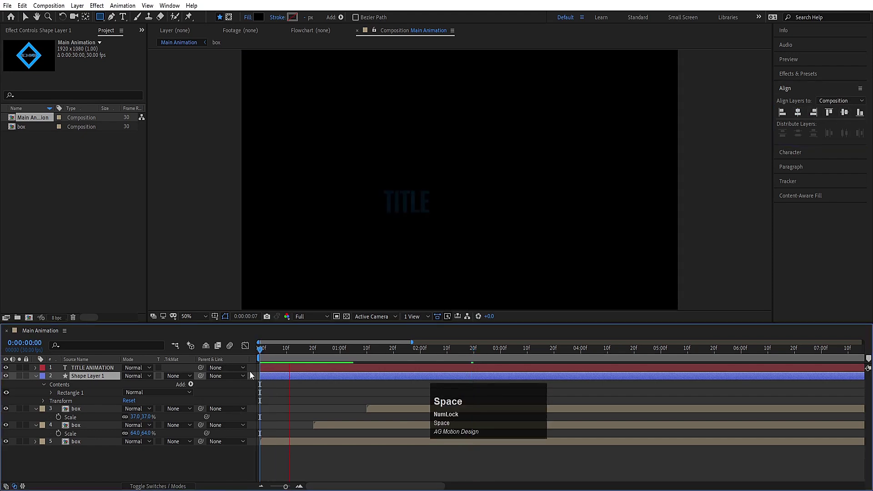
Offset the band layer's start and reveal its Scale property
key(space)
drag(352, 358, 299, 367)
text(p[)
key(space)
text([)
key(space)
text([s)
click(125, 391)
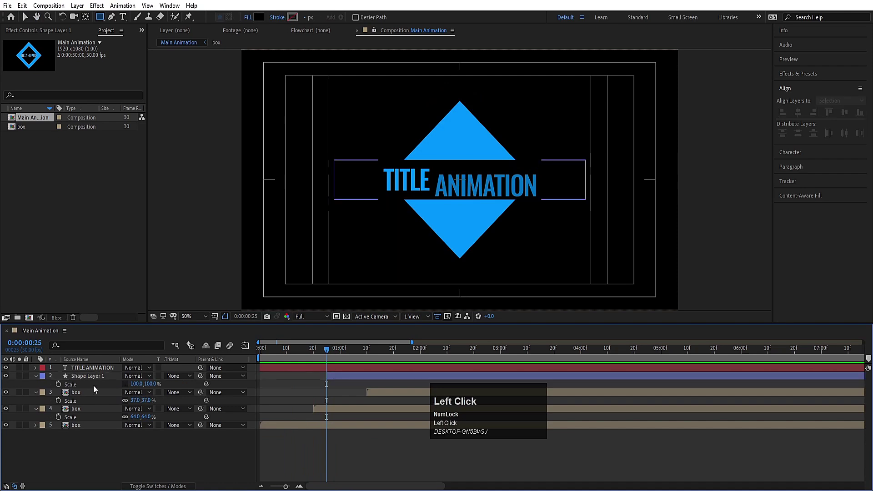
key(space)
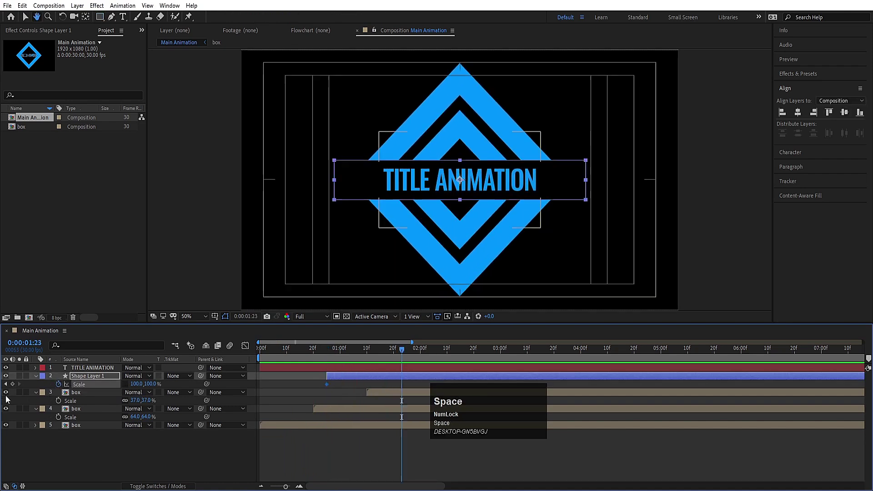
Keyframe the band's unlinked Scale from 0,100% to 100,100% with eased keyframes
drag(15, 390, 126, 390)
key(j)
click(141, 389)
key(Return)
drag(482, 407, 418, 396)
key(F9)
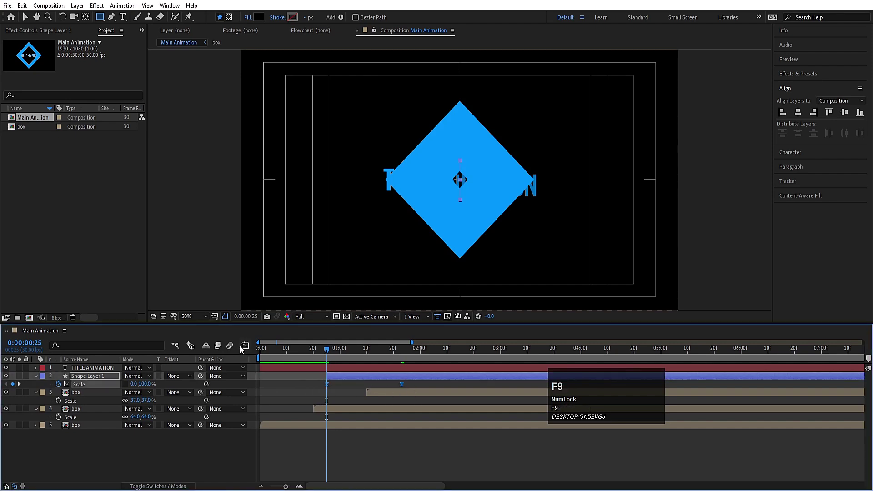
drag(243, 351, 342, 461)
drag(341, 461, 280, 364)
key(space)
key([)
key(space)
Duplicate the band into a second dark navy shape layer, offset it and preview the stretch
click(326, 377)
key(ctrl+d)
key([)
drag(340, 380, 314, 384)
key(space)
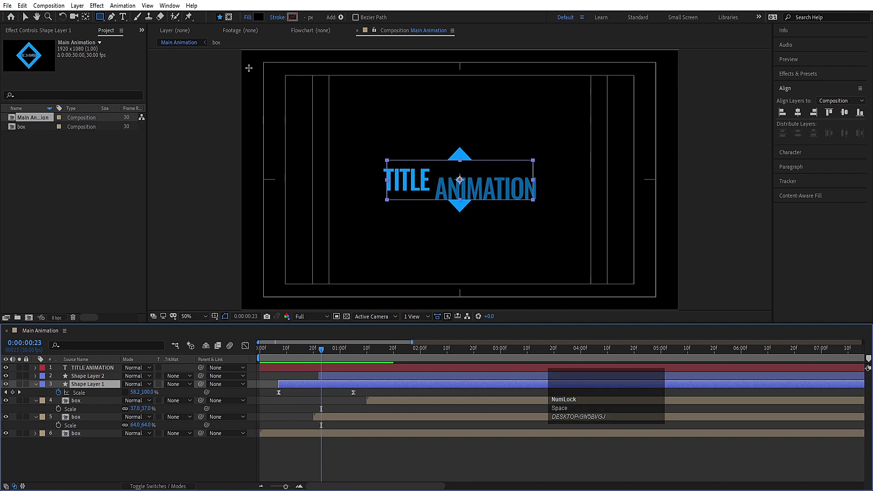
drag(258, 26, 259, 141)
key(space)
click(299, 359)
key(space)
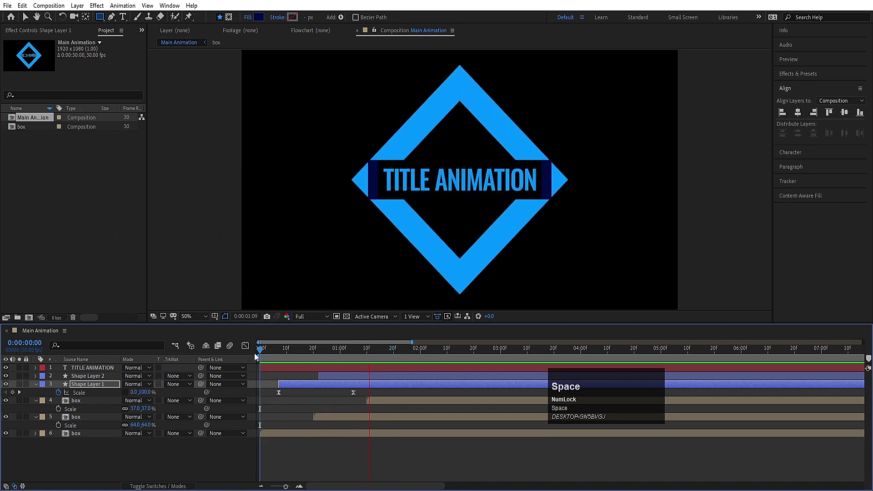
key(space)
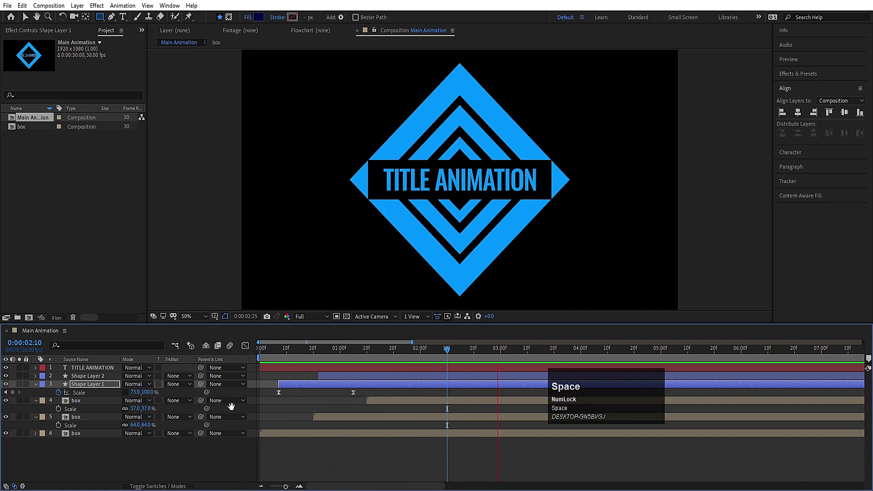
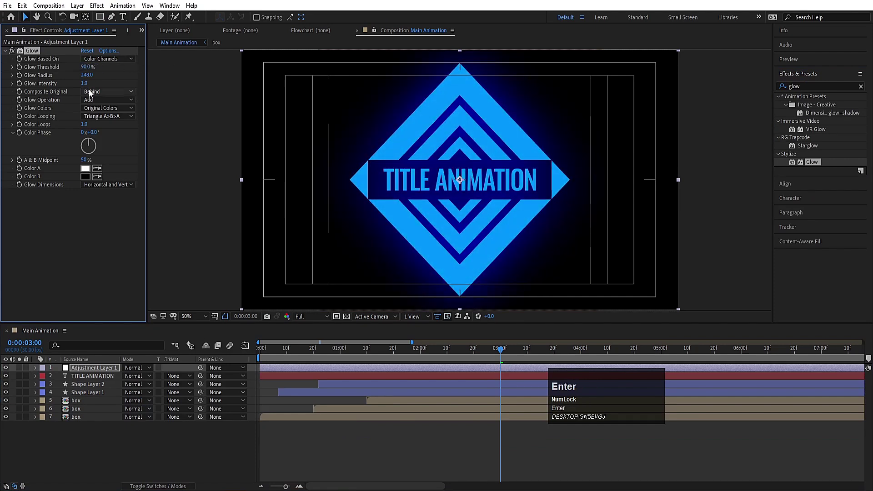
Set the adjustment layer's Glow Intensity to 0.5 with radius 248 and preview the glowing animation
click(90, 86)
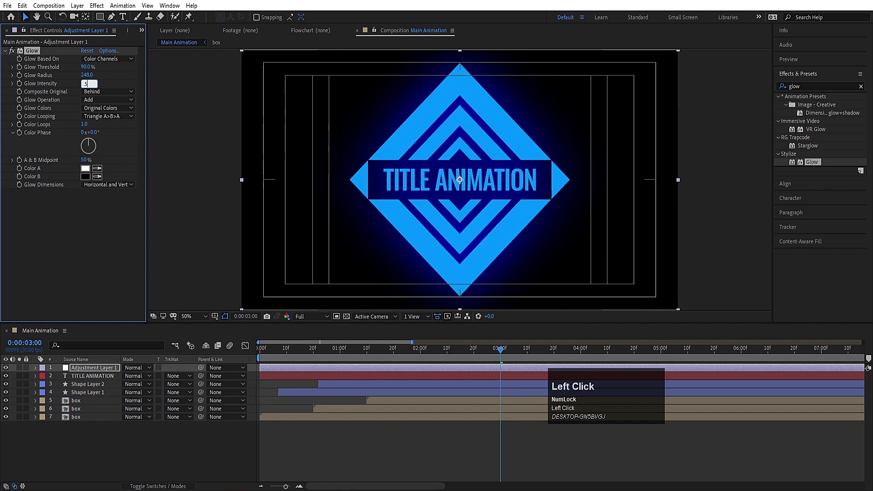
key(Return)
key(space)
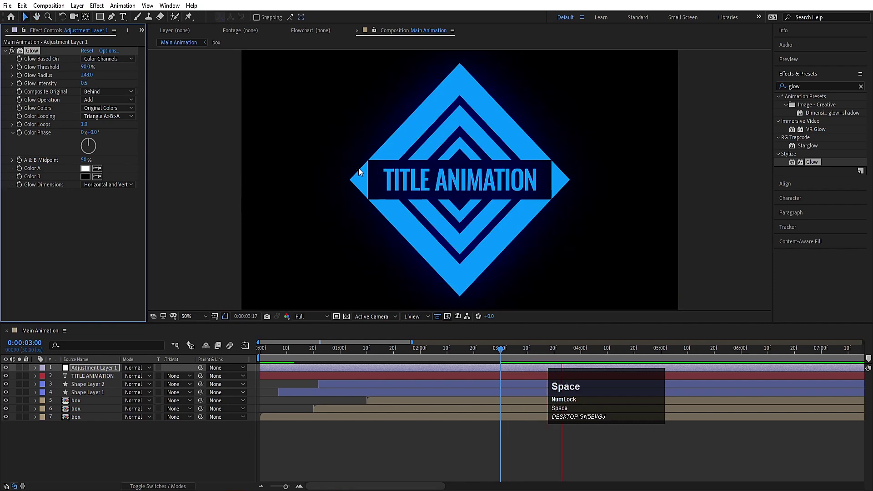
key(n)
key(space)
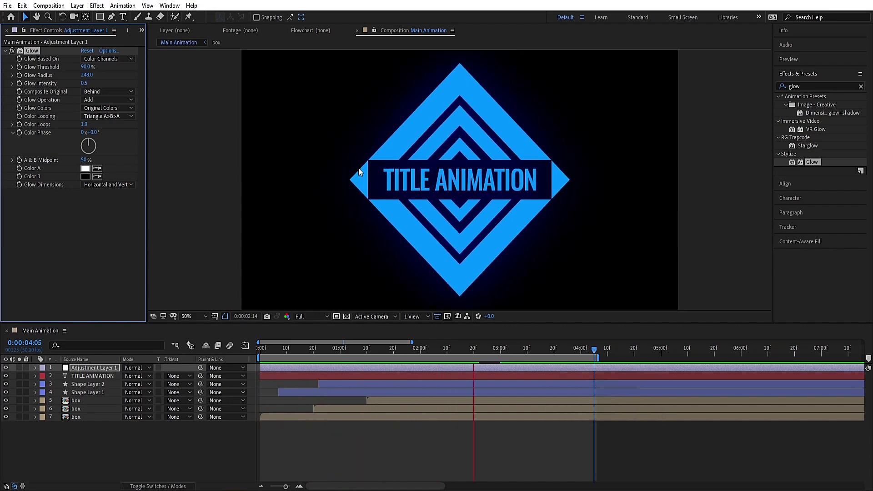
key(space)
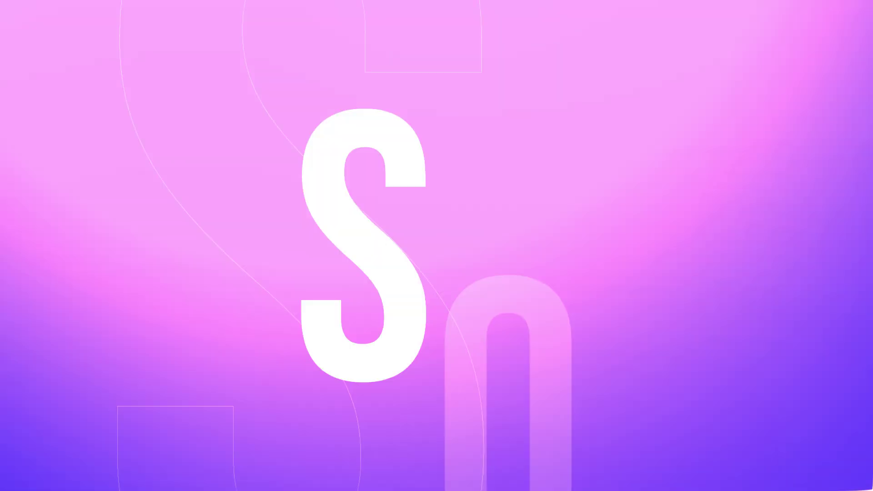